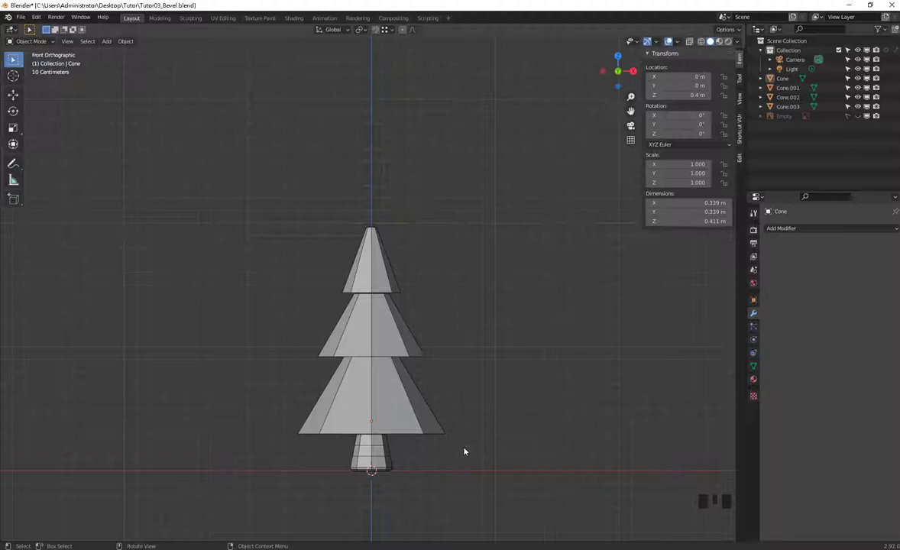
# Isolate the trunk cone in local view to inspect it, then return to the whole tree
pyautogui.click(378, 456)
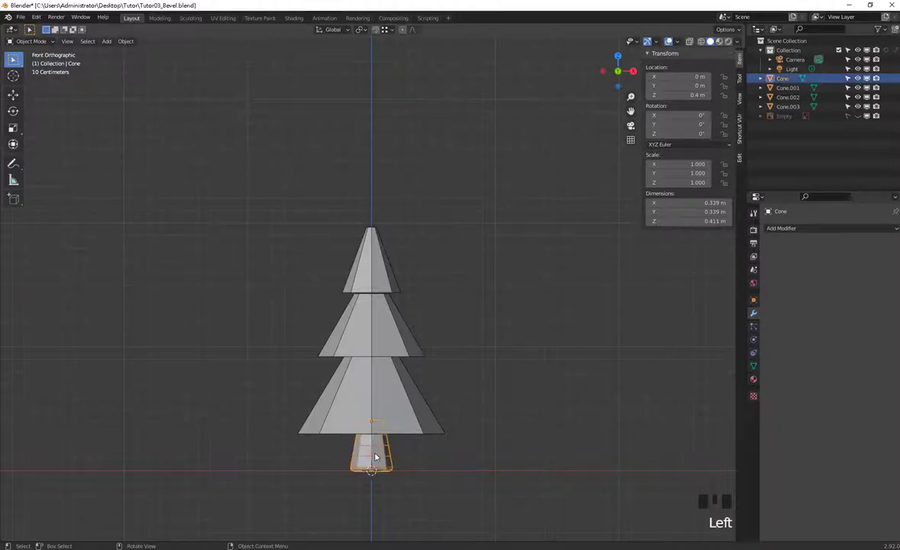
pyautogui.press('KP_Divide')
pyautogui.scroll(-3)
pyautogui.moveTo(443, 231); pyautogui.dragTo(474, 234)
pyautogui.click(474, 234)
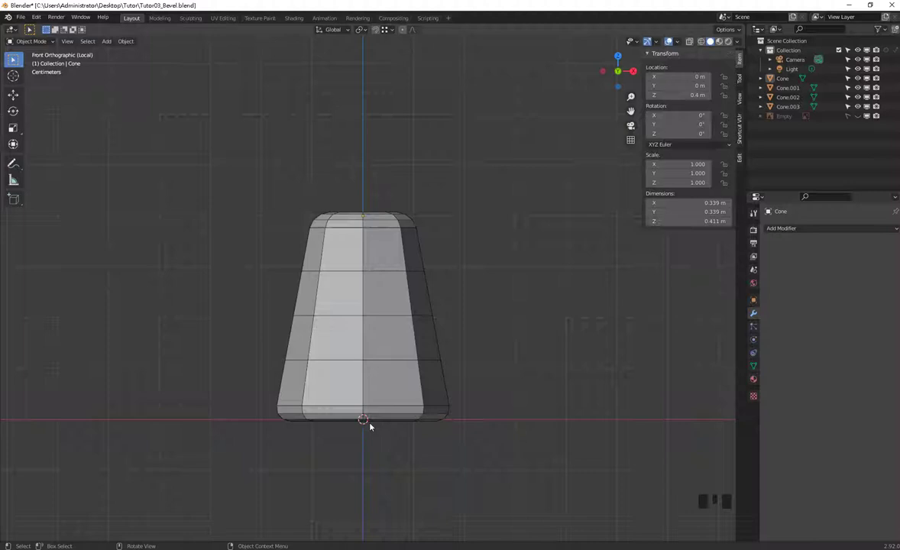
pyautogui.press('KP_Divide')
pyautogui.click(496, 394)
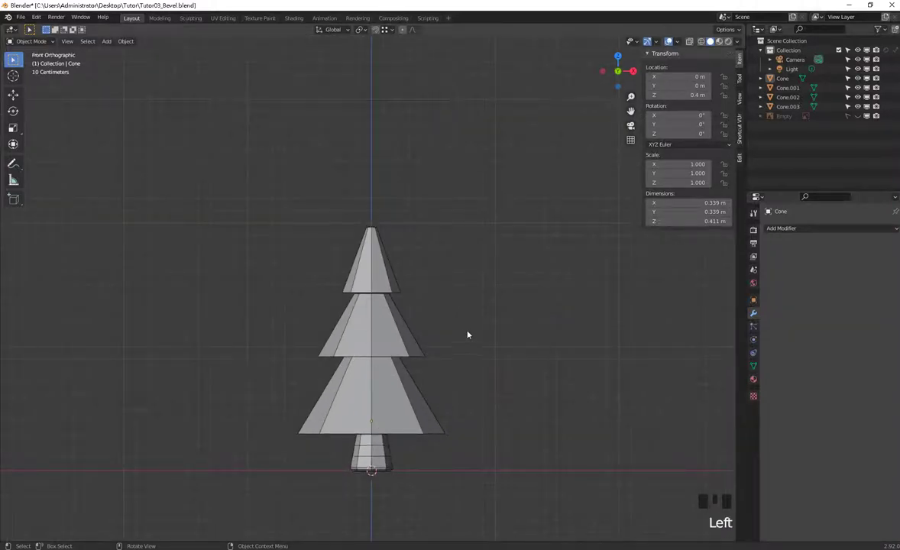
# Add a Subdivision Surface modifier to the top cone (Cone.003) at viewport level 2
pyautogui.moveTo(458, 343); pyautogui.dragTo(556, 369)
pyautogui.click(556, 369)
pyautogui.press('KP_Divide')
pyautogui.moveTo(547, 366); pyautogui.dragTo(356, 395)
pyautogui.moveTo(390, 375); pyautogui.dragTo(435, 349)
pyautogui.scroll(-3)
pyautogui.click(458, 322)
pyautogui.click(385, 278)
pyautogui.middleClick(524, 318)
pyautogui.moveTo(840, 226); pyautogui.dragTo(420, 291)
pyautogui.moveTo(464, 291); pyautogui.dragTo(456, 288)
pyautogui.scroll(3)
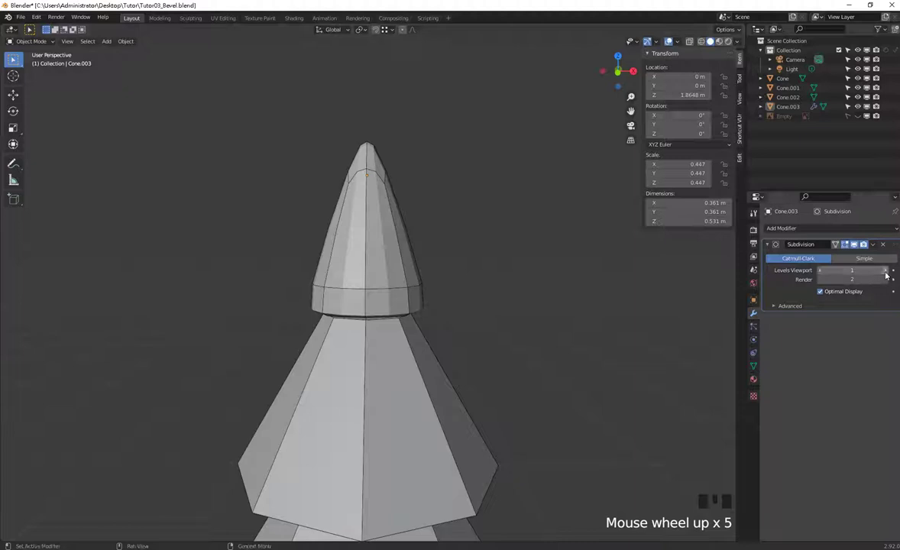
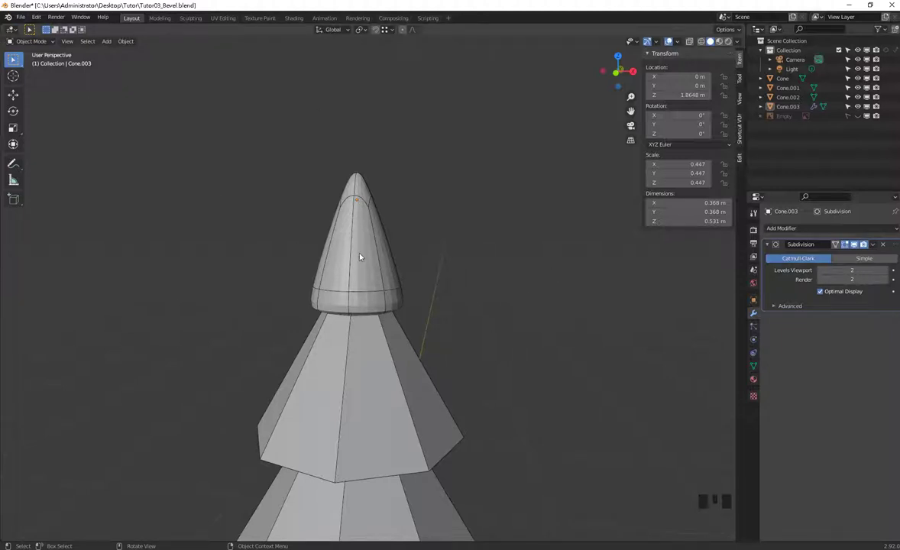
pyautogui.moveTo(365, 255); pyautogui.dragTo(334, 245)
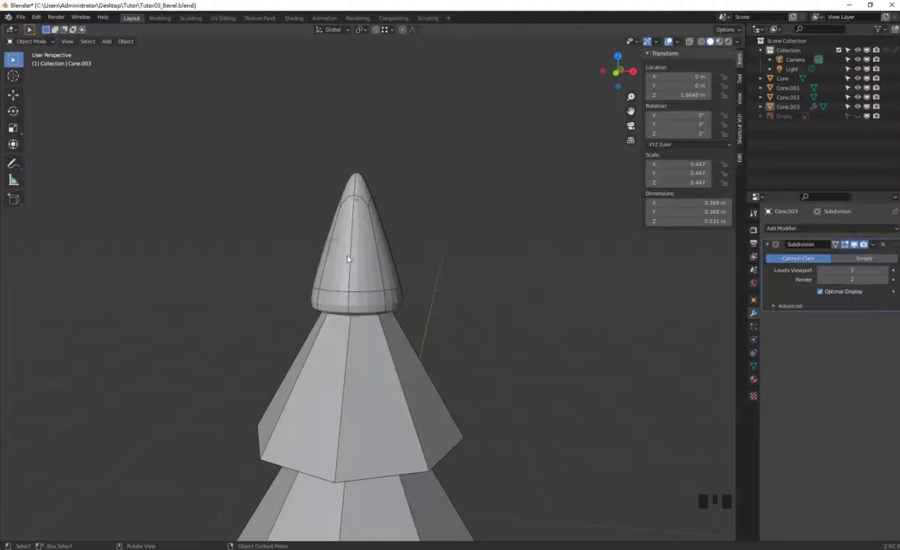
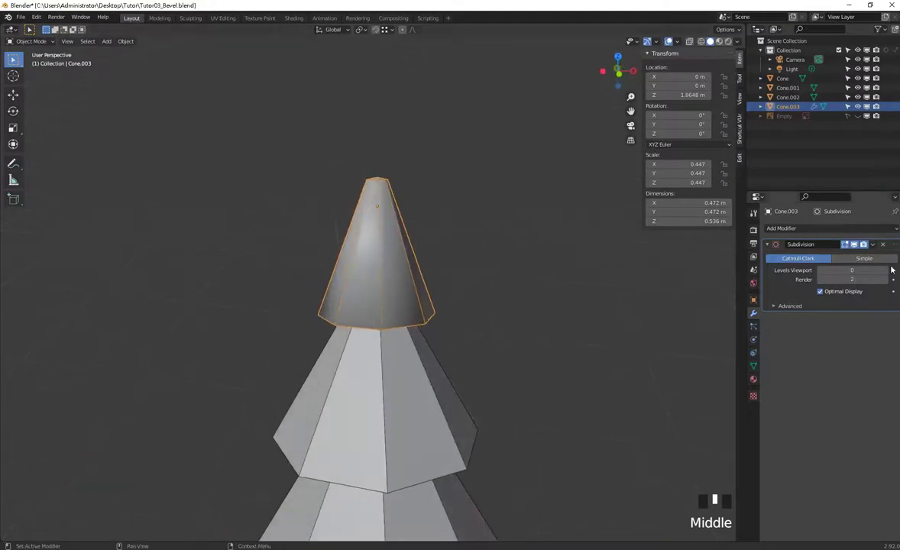
# Give the middle cone (Cone.002) a Subdivision Surface modifier at Levels Viewport 1
pyautogui.click(464, 258)
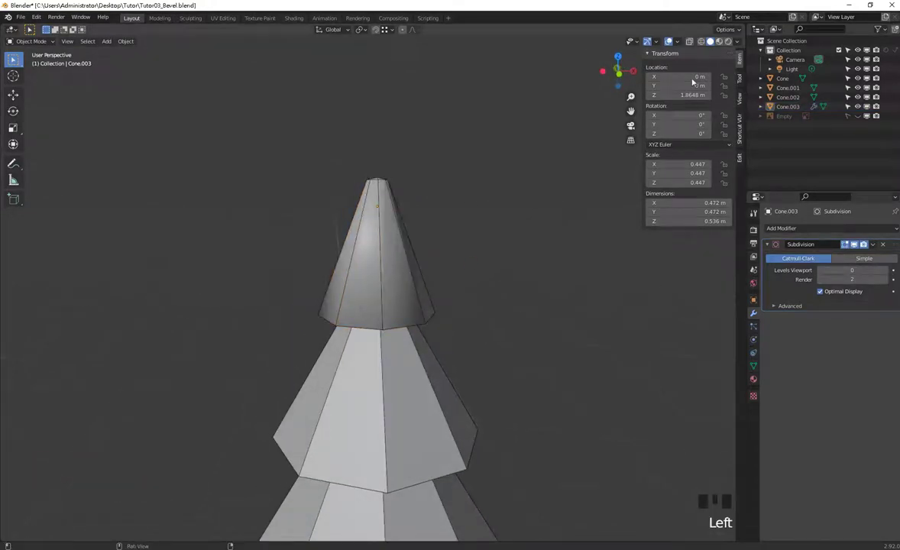
pyautogui.moveTo(680, 42); pyautogui.dragTo(398, 284)
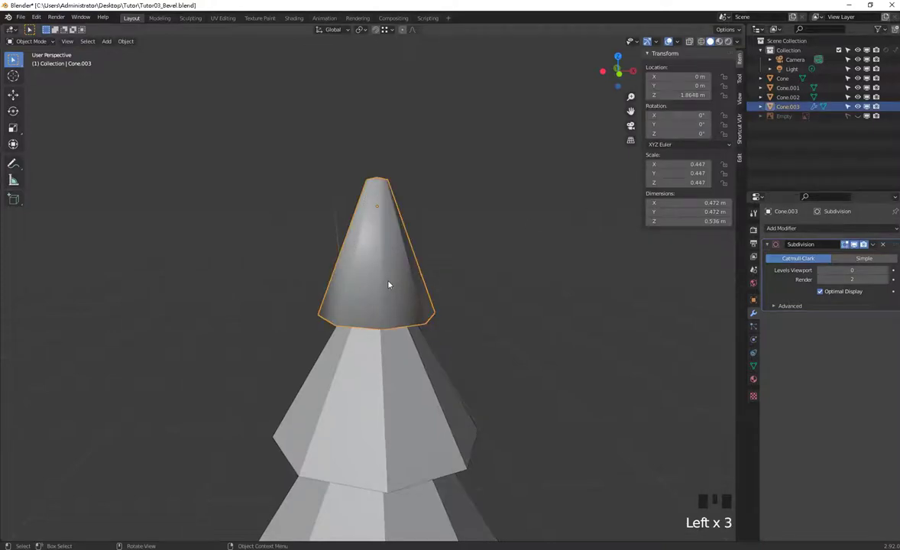
pyautogui.moveTo(891, 274); pyautogui.dragTo(465, 328)
pyautogui.moveTo(464, 328); pyautogui.dragTo(348, 398)
pyautogui.click(348, 397)
pyautogui.moveTo(831, 232); pyautogui.dragTo(739, 402)
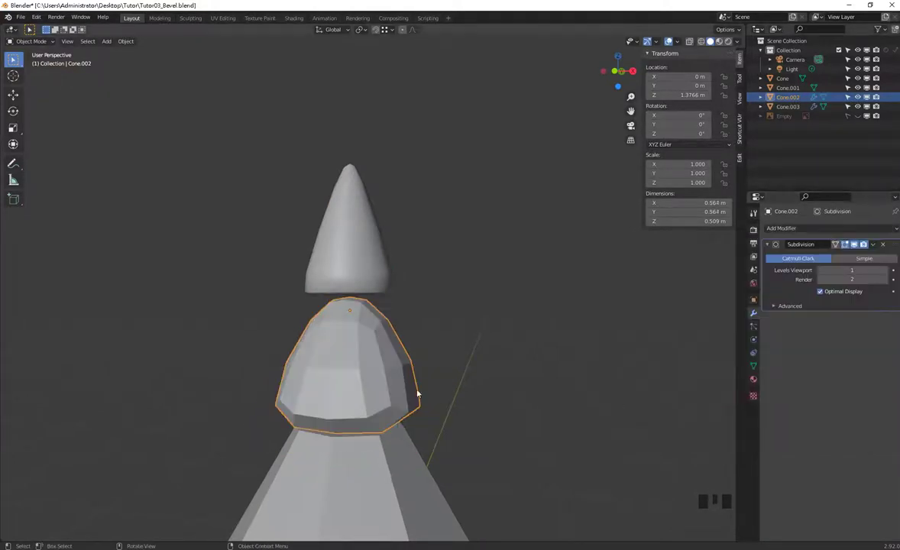
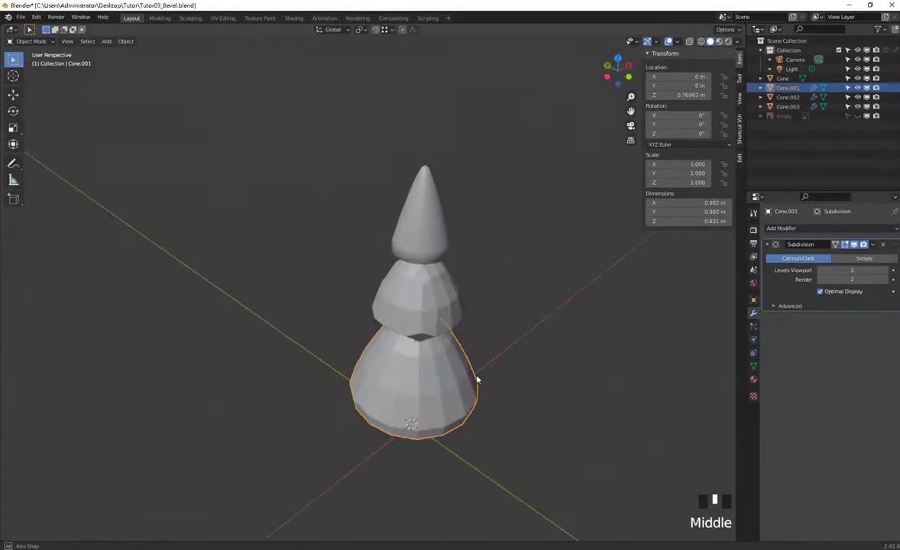
# Give the lower cone (Cone.001) a Subdivision Surface modifier and enter Edit Mode
pyautogui.moveTo(499, 283); pyautogui.dragTo(437, 370)
pyautogui.click(436, 370)
pyautogui.moveTo(437, 370); pyautogui.dragTo(468, 373)
pyautogui.moveTo(498, 338); pyautogui.dragTo(479, 344)
pyautogui.click(480, 345)
pyautogui.press('Tab')
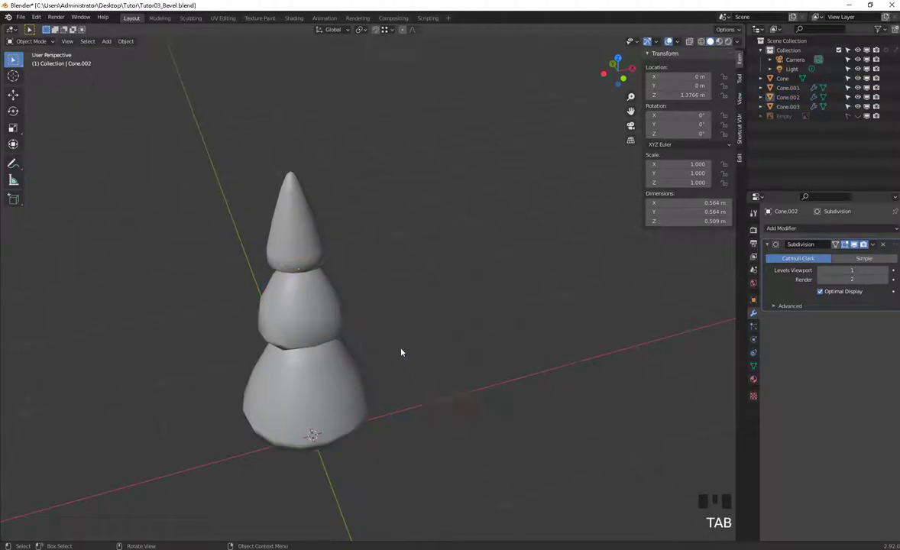
pyautogui.click(505, 369)
pyautogui.press('shift+a')
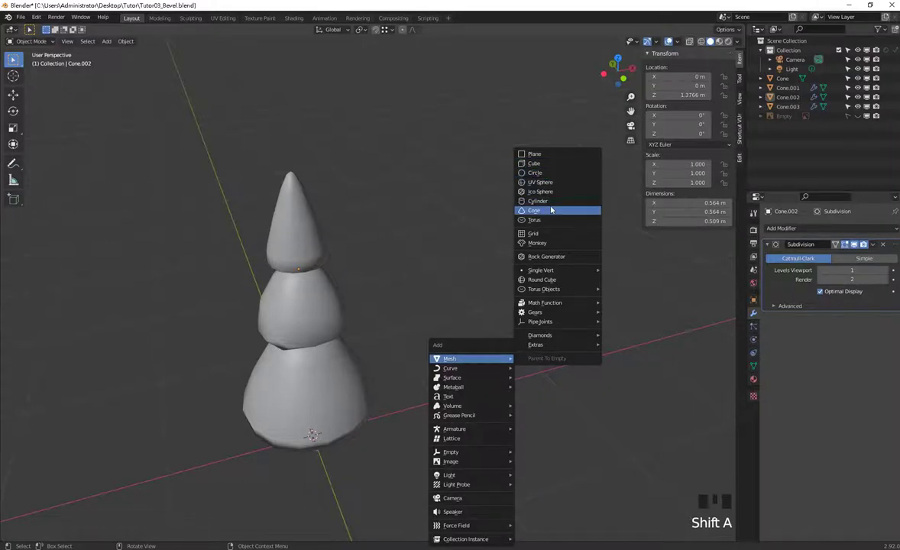
pyautogui.press('g')
pyautogui.scroll(-3)
pyautogui.moveTo(504, 327); pyautogui.dragTo(474, 320)
pyautogui.moveTo(474, 319); pyautogui.dragTo(550, 334)
pyautogui.moveTo(550, 333); pyautogui.dragTo(521, 332)
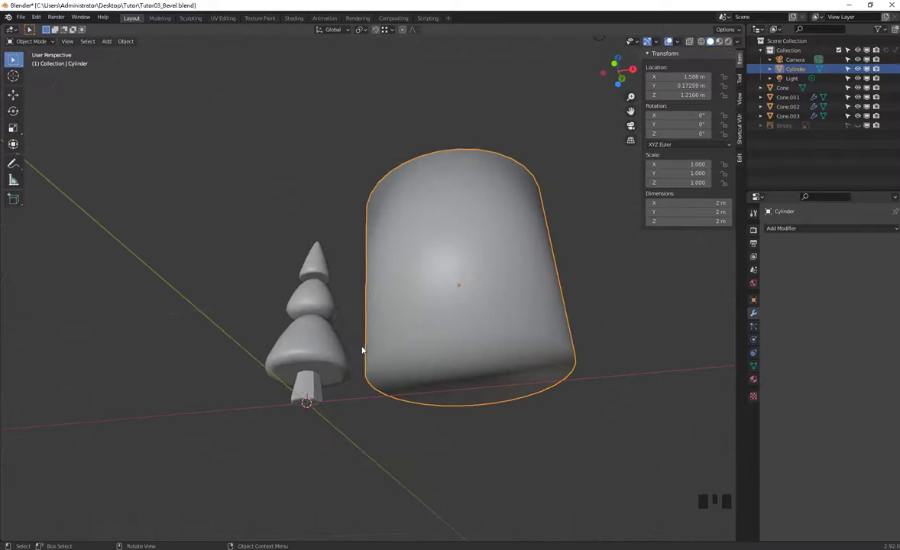
pyautogui.moveTo(485, 269); pyautogui.dragTo(480, 286)
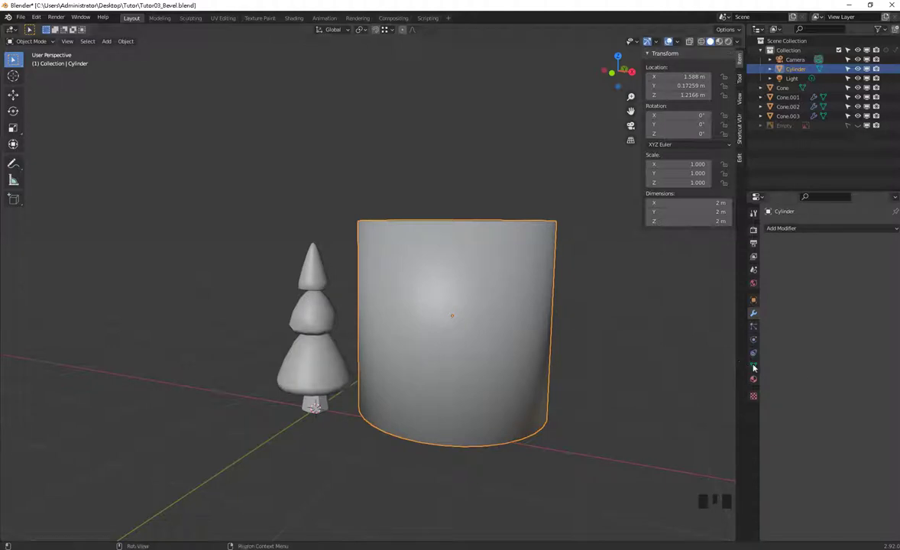
pyautogui.click(755, 366)
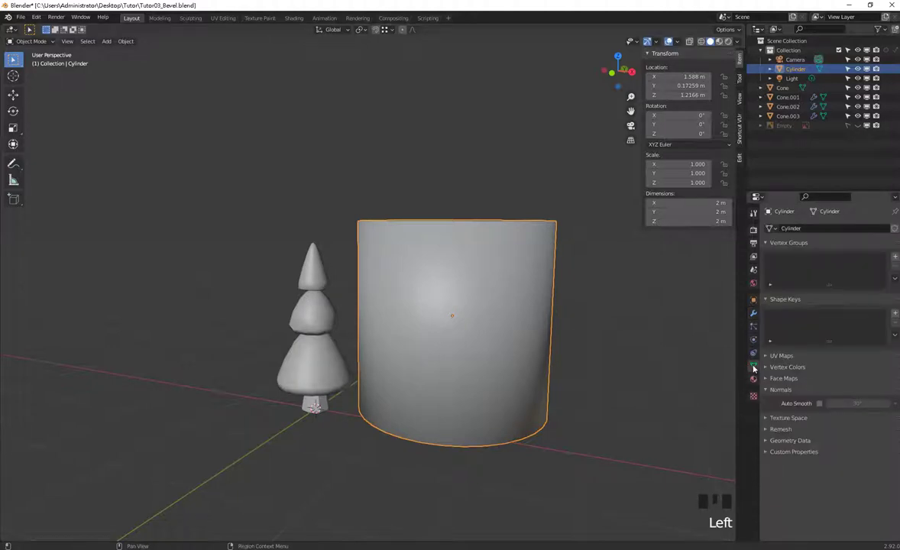
pyautogui.moveTo(768, 393); pyautogui.dragTo(819, 404)
pyautogui.moveTo(438, 303); pyautogui.dragTo(587, 362)
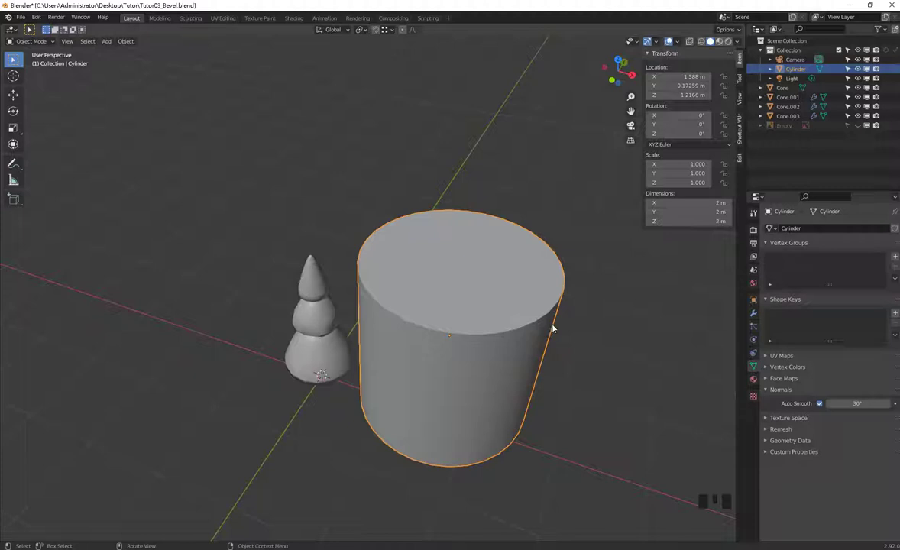
pyautogui.moveTo(477, 360); pyautogui.dragTo(893, 428)
pyautogui.scroll(3)
pyautogui.click(827, 406)
pyautogui.moveTo(416, 340); pyautogui.dragTo(827, 401)
pyautogui.click(824, 405)
pyautogui.moveTo(519, 397); pyautogui.dragTo(487, 395)
pyautogui.click(487, 395)
pyautogui.press('x')
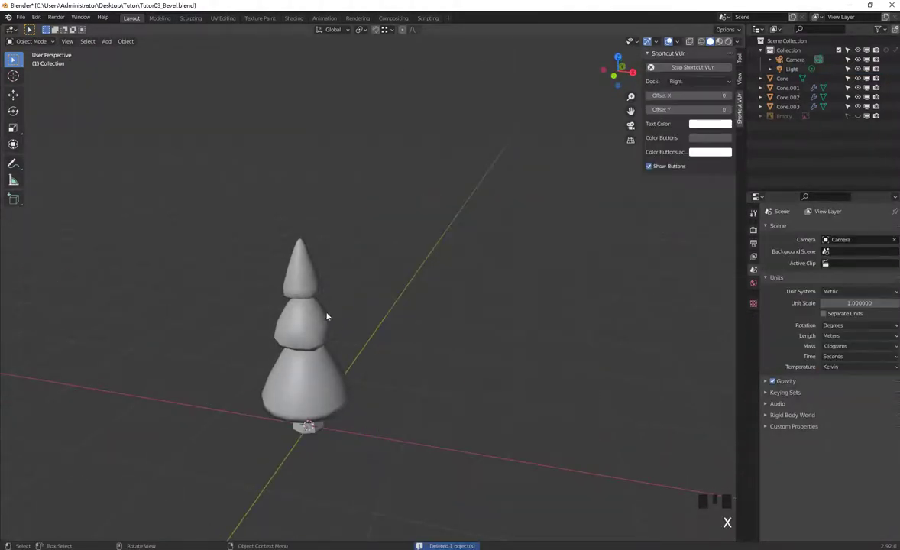
# Select the tree's cone tiers for normal smoothing
pyautogui.click(318, 275)
pyautogui.click(821, 408)
pyautogui.click(309, 337)
pyautogui.click(314, 399)
pyautogui.moveTo(384, 352); pyautogui.dragTo(309, 426)
pyautogui.click(324, 342)
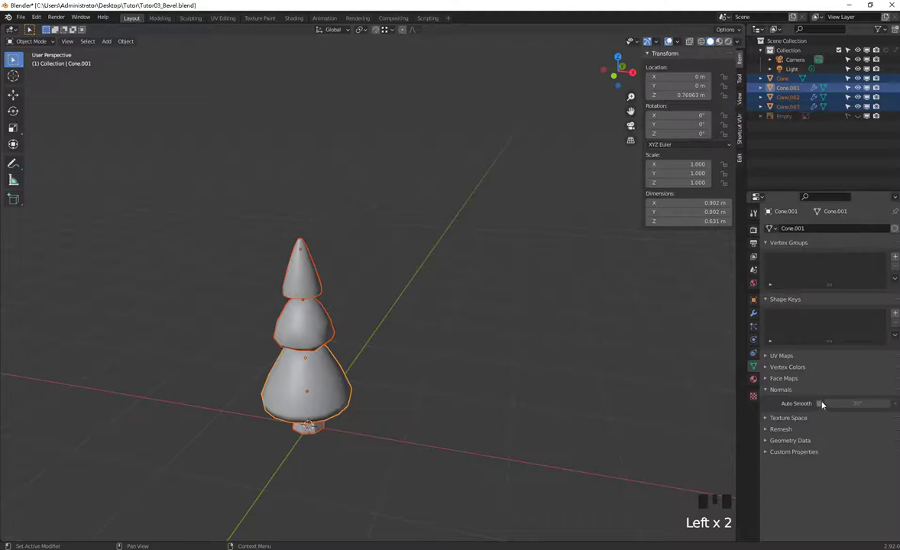
# Toggle Auto Smooth normals repeatedly on the selected cones
pyautogui.click(823, 406)
pyautogui.click(823, 406)
pyautogui.click(823, 406)
pyautogui.click(823, 406)
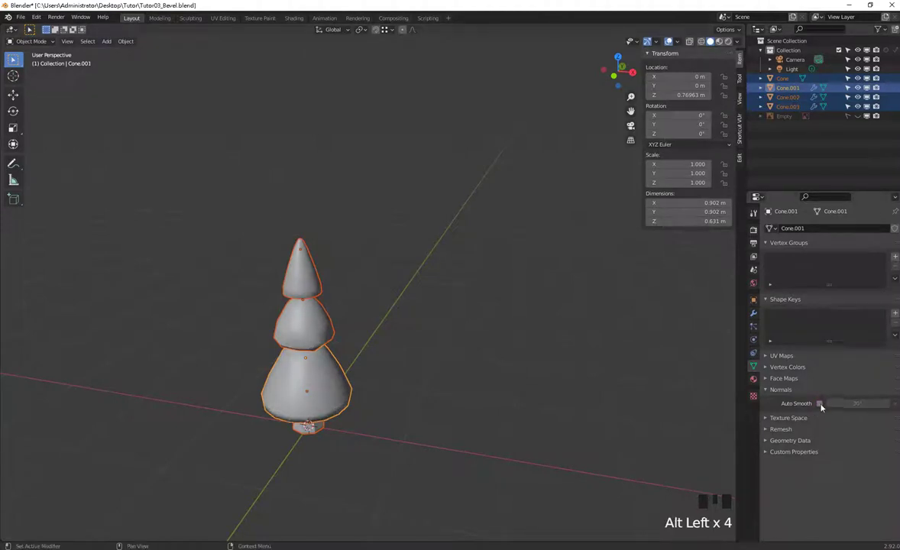
pyautogui.click(823, 405)
pyautogui.click(823, 405)
pyautogui.click(823, 405)
pyautogui.click(823, 405)
pyautogui.click(822, 405)
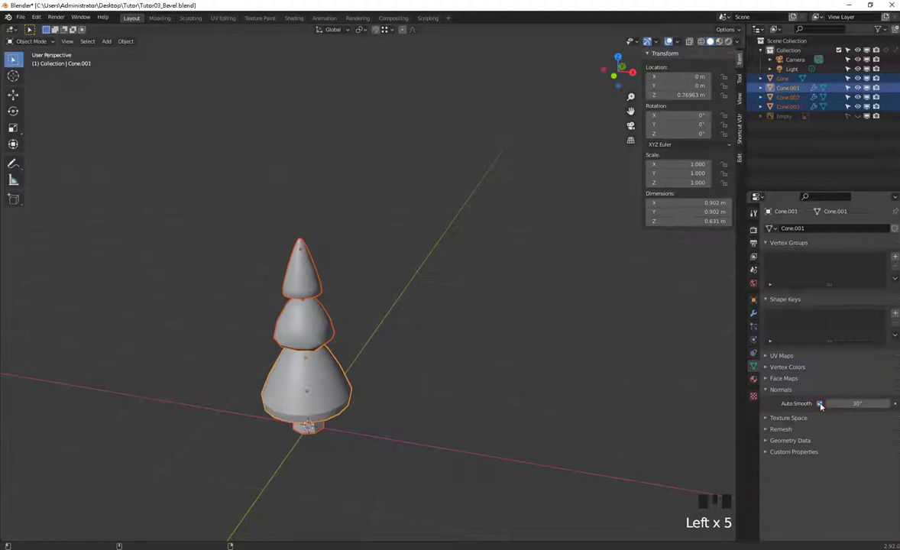
pyautogui.click(823, 405)
pyautogui.click(826, 409)
pyautogui.click(822, 405)
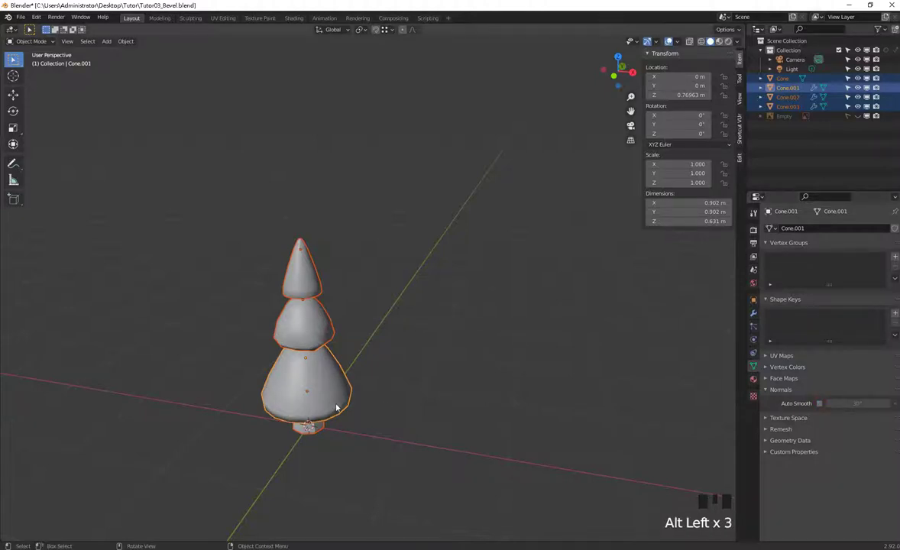
# In front view, turn off Auto Smooth on the trunk and select the top cone
pyautogui.press('KP_1')
pyautogui.click(445, 367)
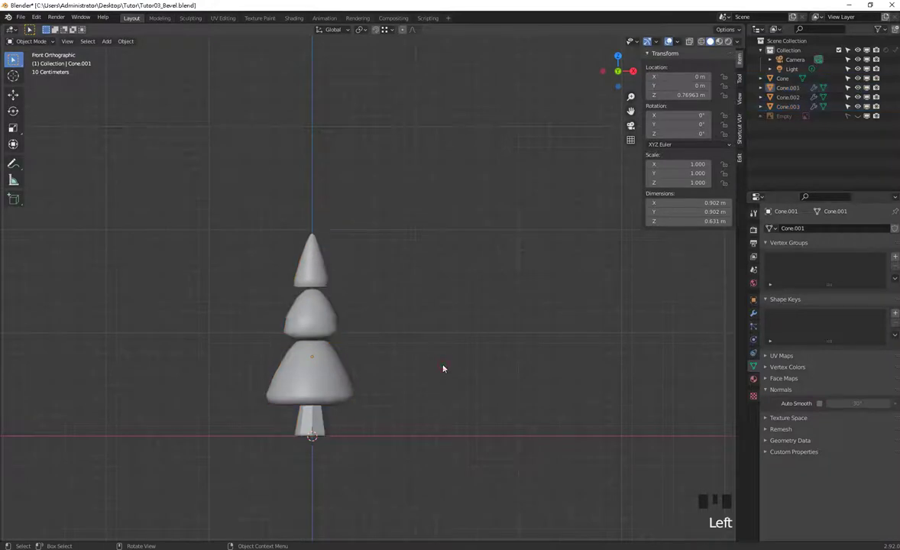
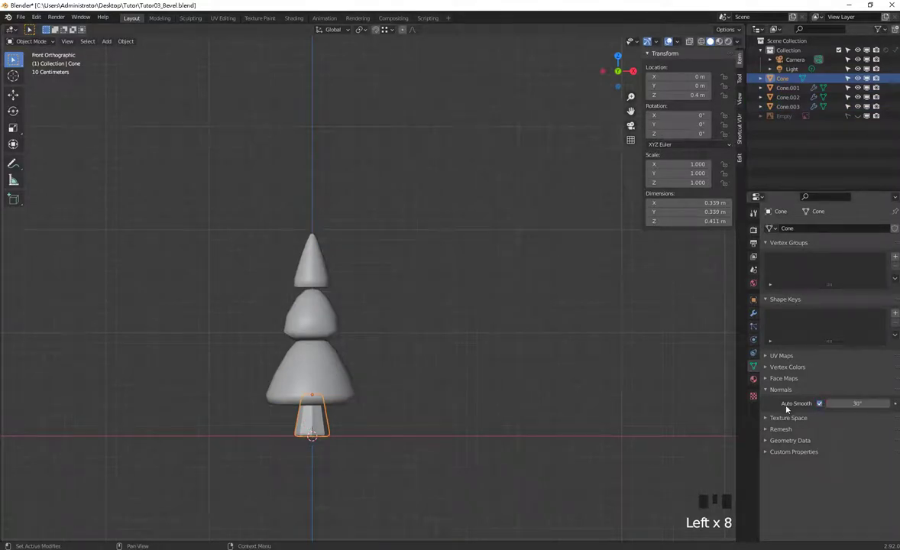
pyautogui.click(824, 405)
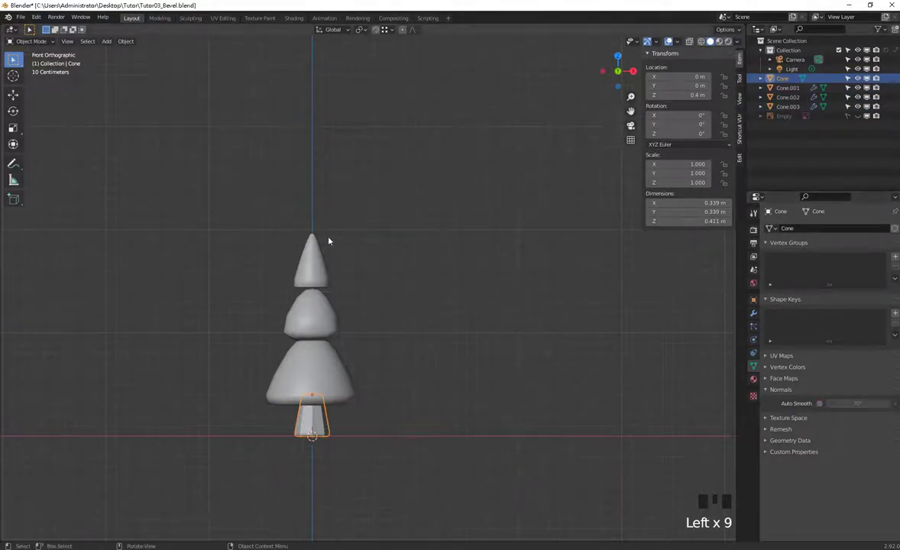
pyautogui.moveTo(356, 296); pyautogui.dragTo(340, 332)
pyautogui.moveTo(441, 327); pyautogui.dragTo(519, 340)
pyautogui.moveTo(519, 340); pyautogui.dragTo(391, 299)
pyautogui.click(388, 275)
# In Edit Mode dissolve the inner edge ring on the top cone's base and view it from the front
pyautogui.press('Tab')
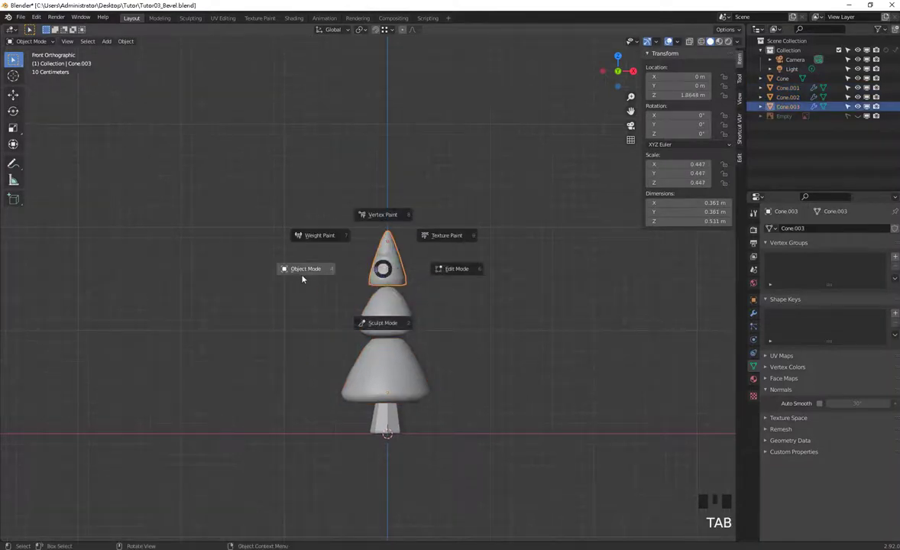
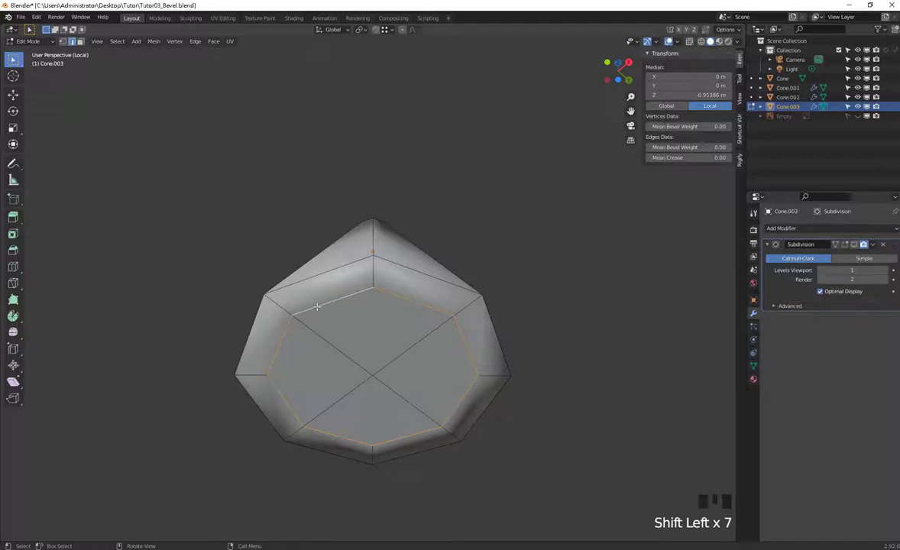
pyautogui.press('x')
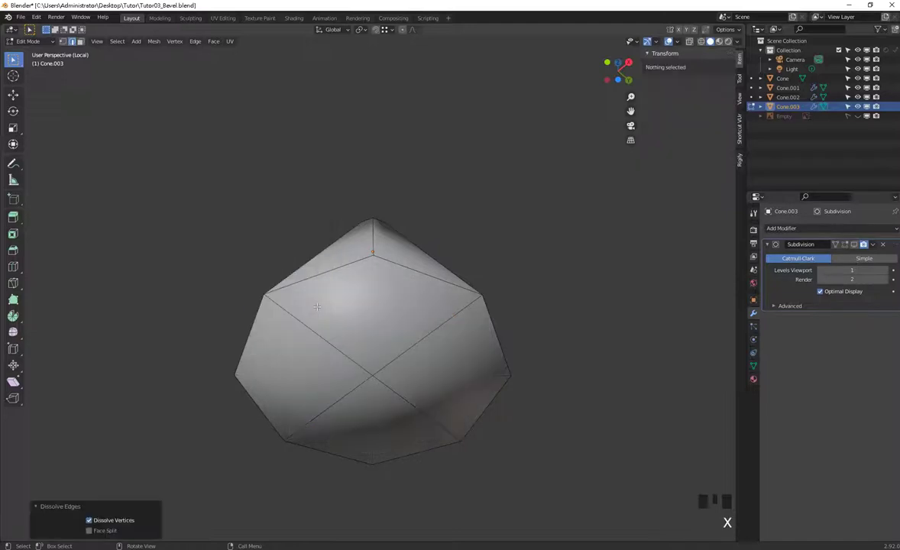
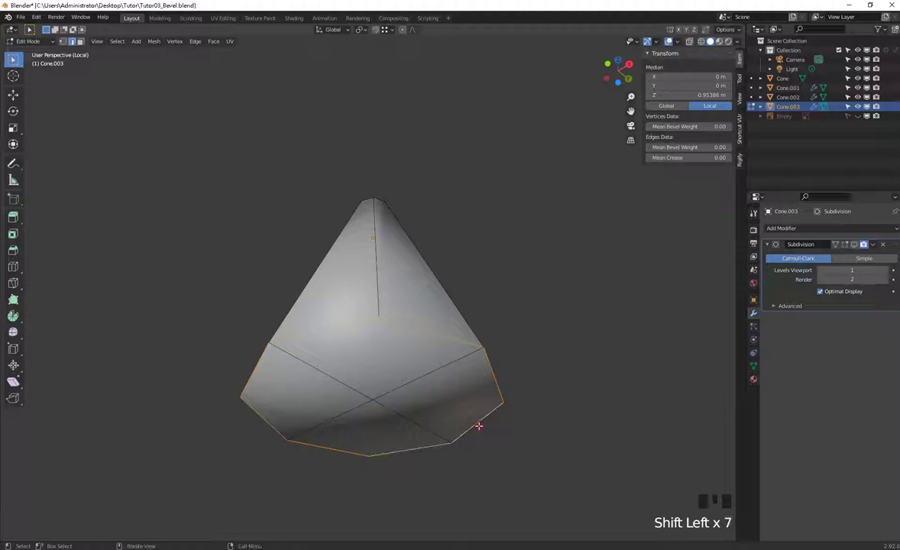
pyautogui.press('KP_1')
# Bevel the top cone's bottom rim with Ctrl+B into a narrow three-segment rim, checking from front view
pyautogui.press('ctrl+b')
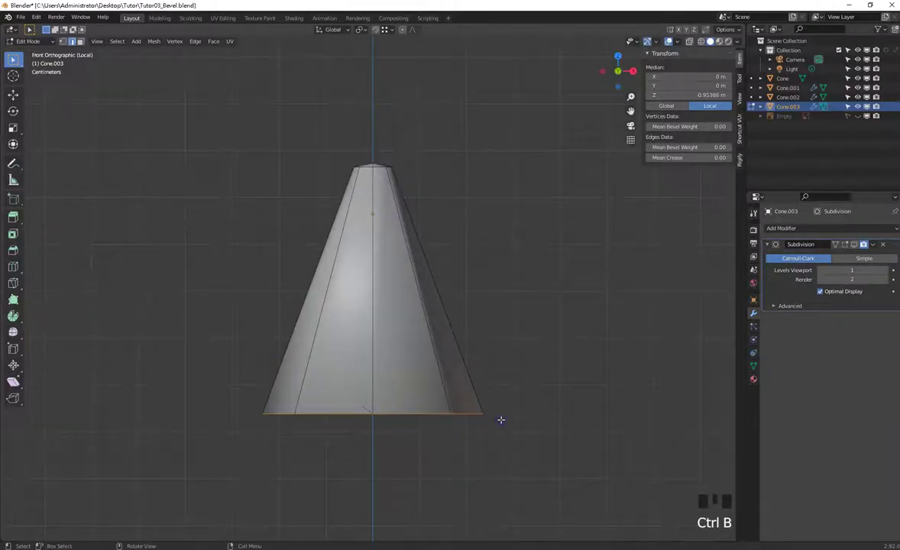
pyautogui.press('ctrl+z')
pyautogui.press('ctrl+b')
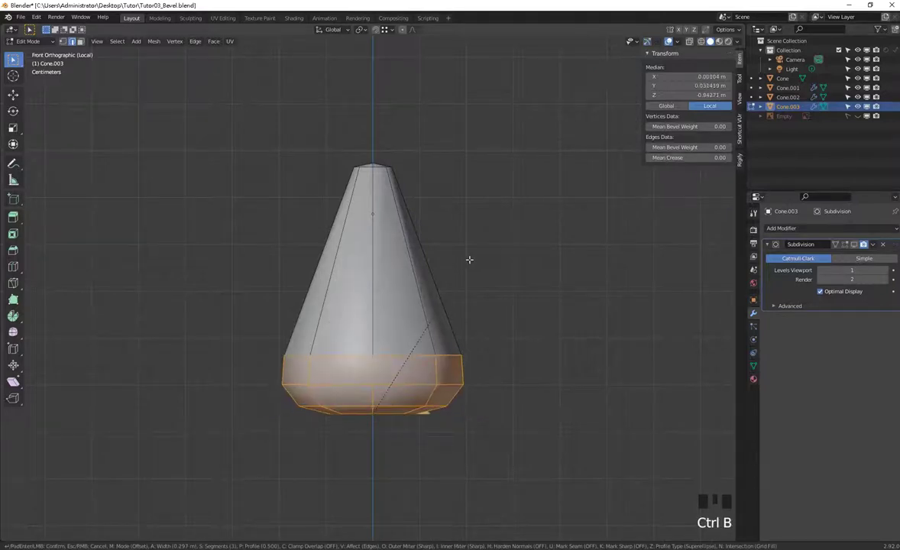
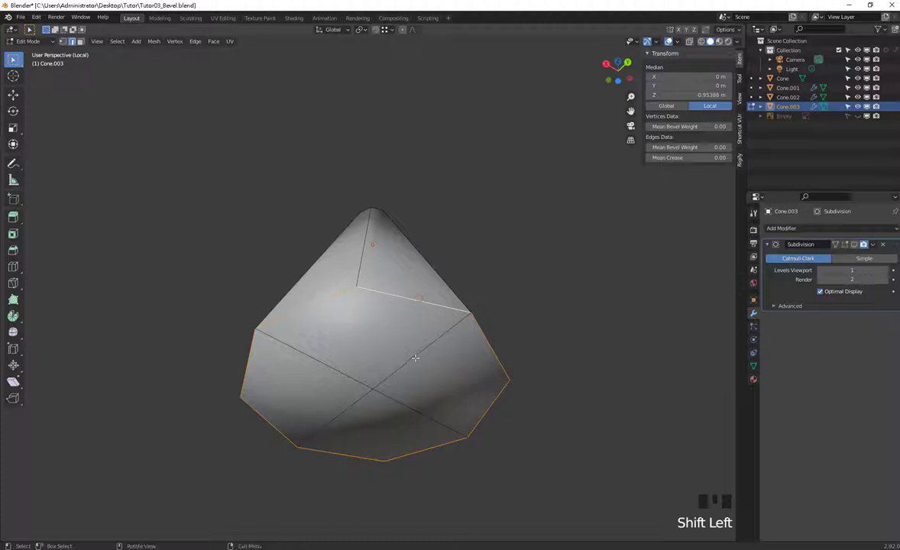
pyautogui.press('ctrl+b')
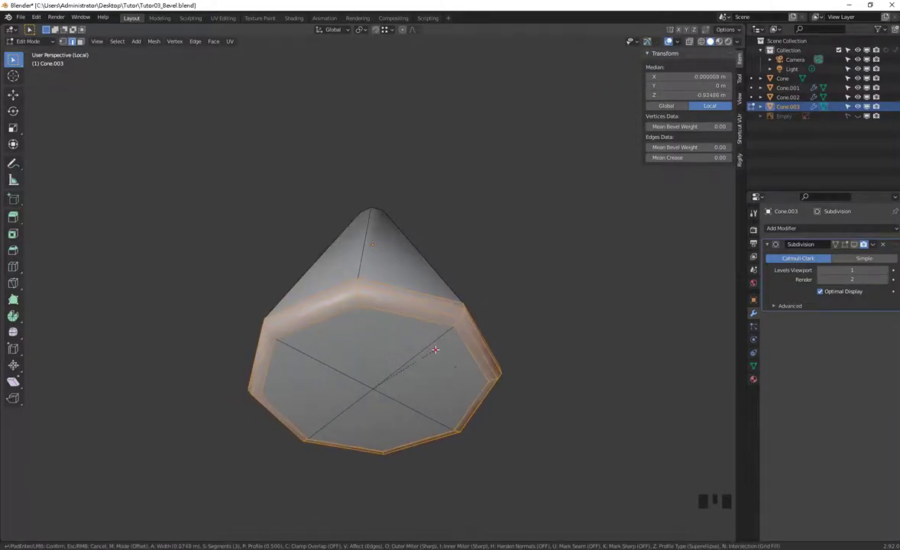
pyautogui.press('KP_1')
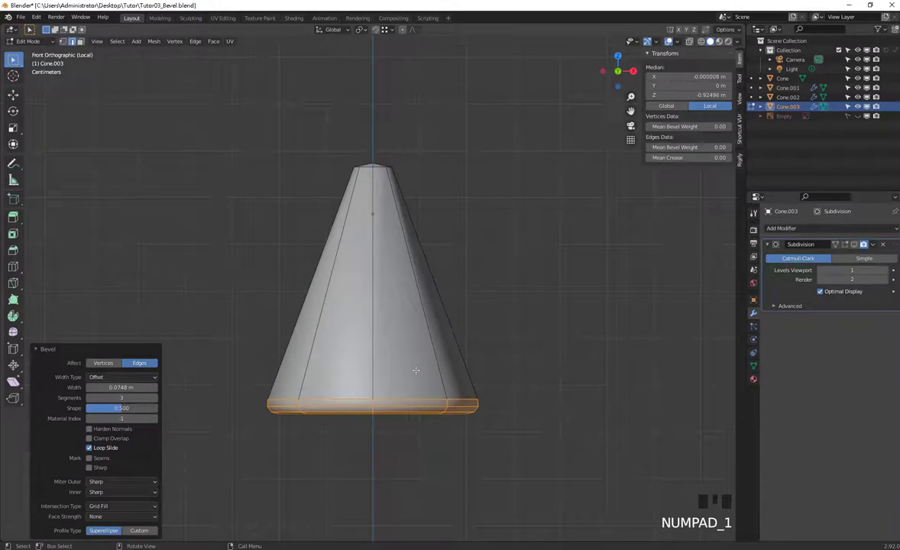
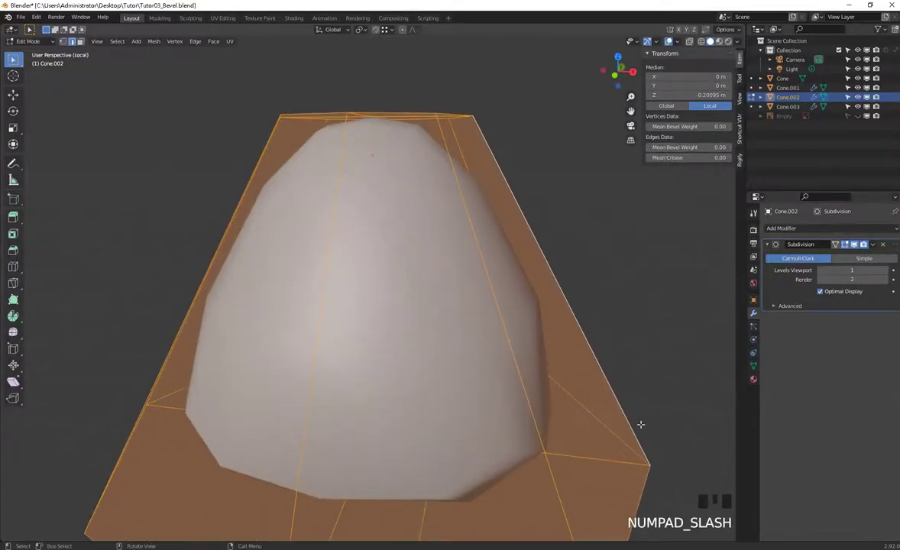
# Add a weight-limited Bevel modifier above Subdivision on the middle cone, rims at Bevel Weight 1.0
pyautogui.scroll(-3)
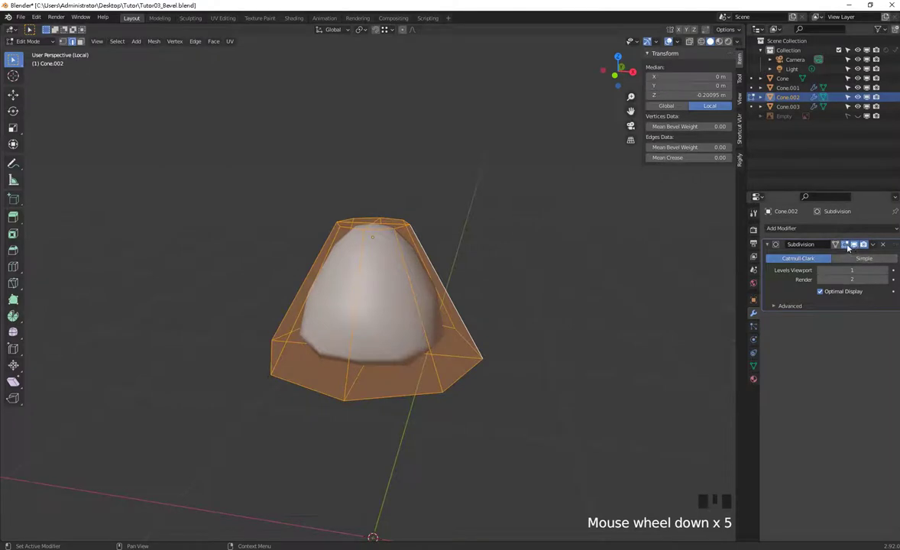
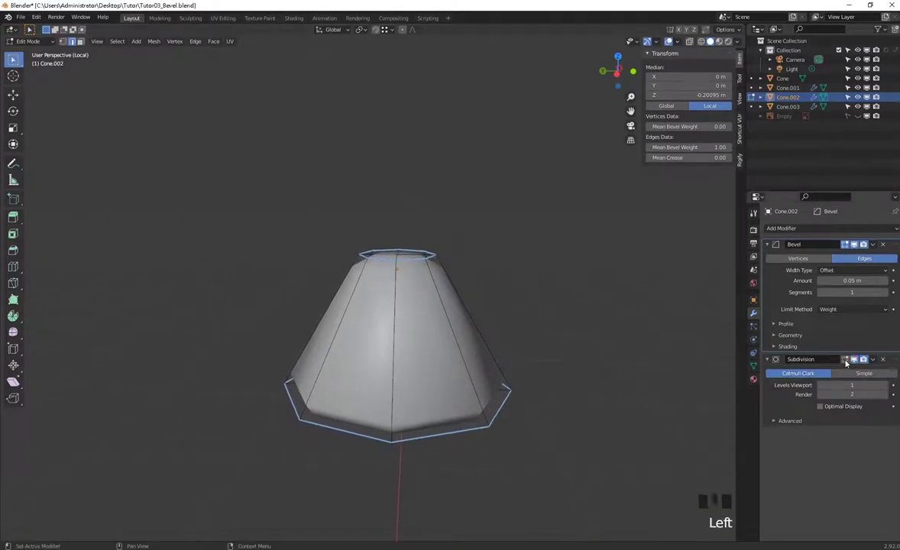
# Set the middle cone's Bevel to Amount 0.06 m, Segments 3, and rims' Bevel Weight 0.5
pyautogui.click(847, 366)
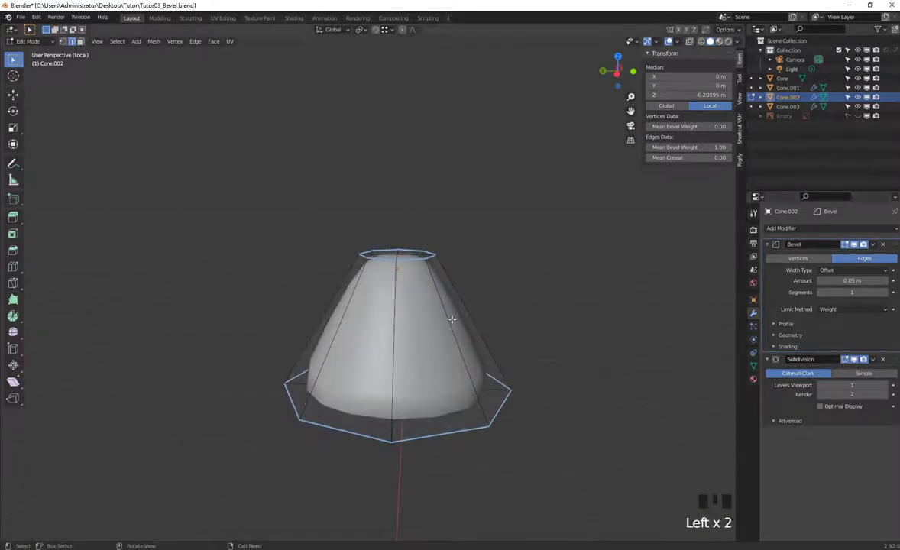
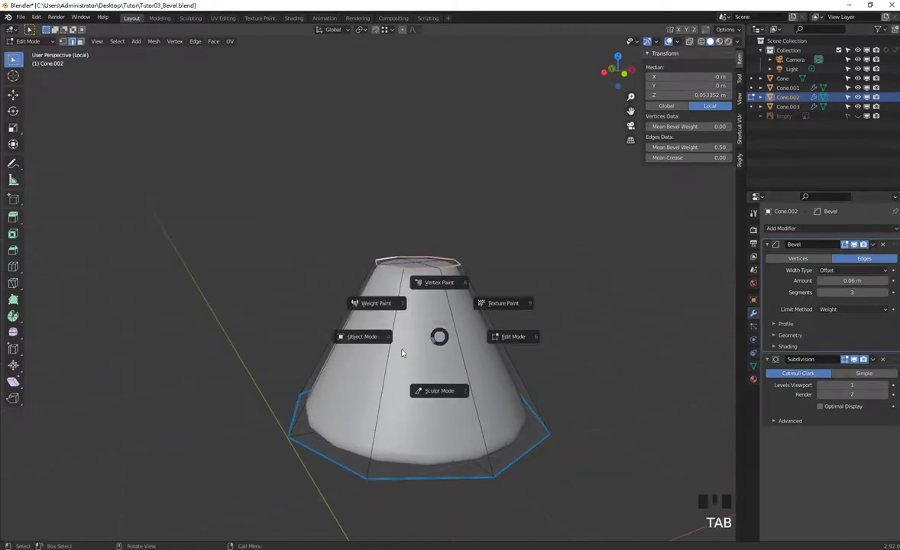
pyautogui.scroll(-3)
# Leave the middle cone and select the lower large cone (Cone.001) to crease its rims to about 0.31
pyautogui.press('KP_Divide')
pyautogui.scroll(-3)
pyautogui.moveTo(452, 387); pyautogui.dragTo(395, 402)
pyautogui.click(395, 402)
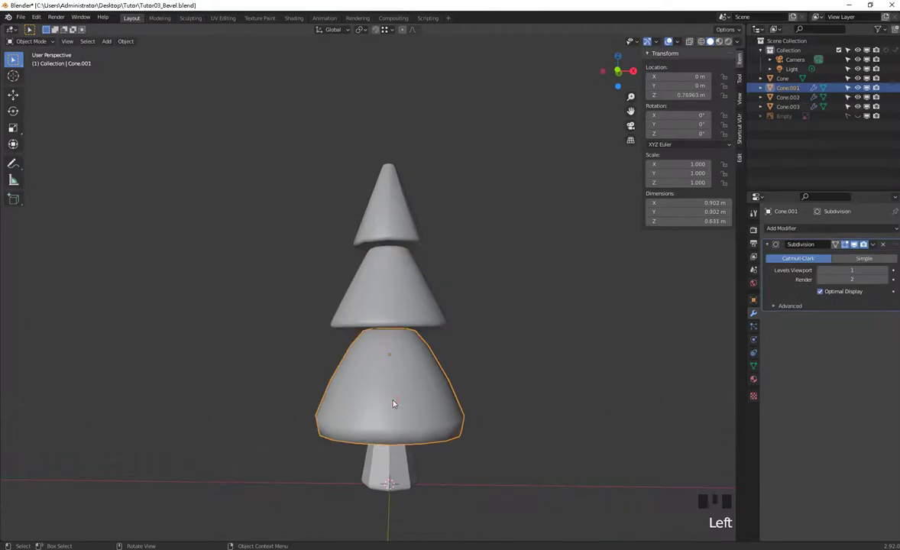
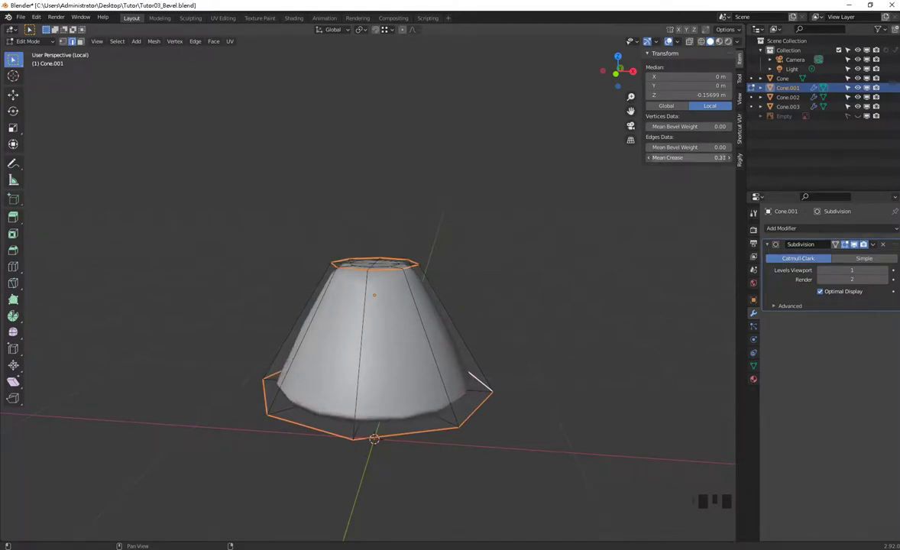
# From front view raise the lower cone's rim crease to about 0.32 with Shift+E
pyautogui.press('KP_1')
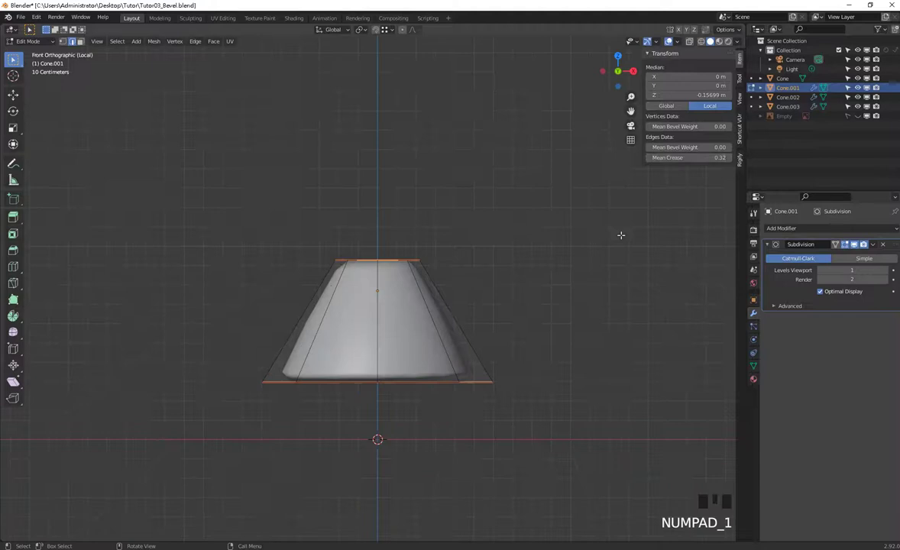
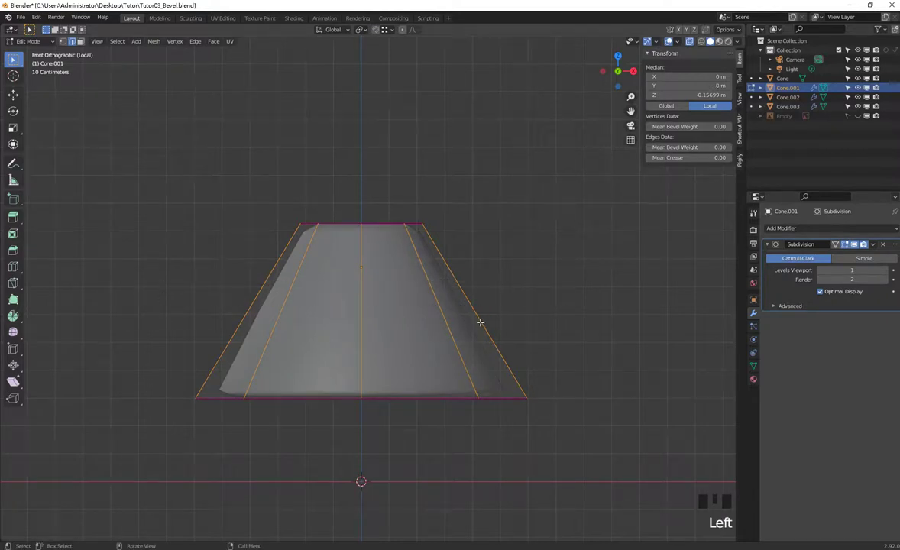
# Loop-cut supporting edges near the lower cone's top and bottom rims, then return to Object Mode
pyautogui.press('ctrl+r')
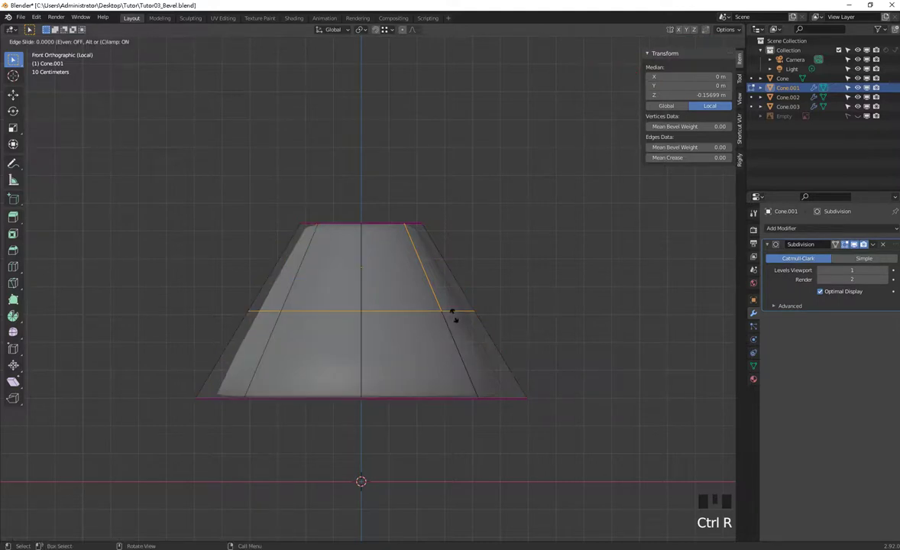
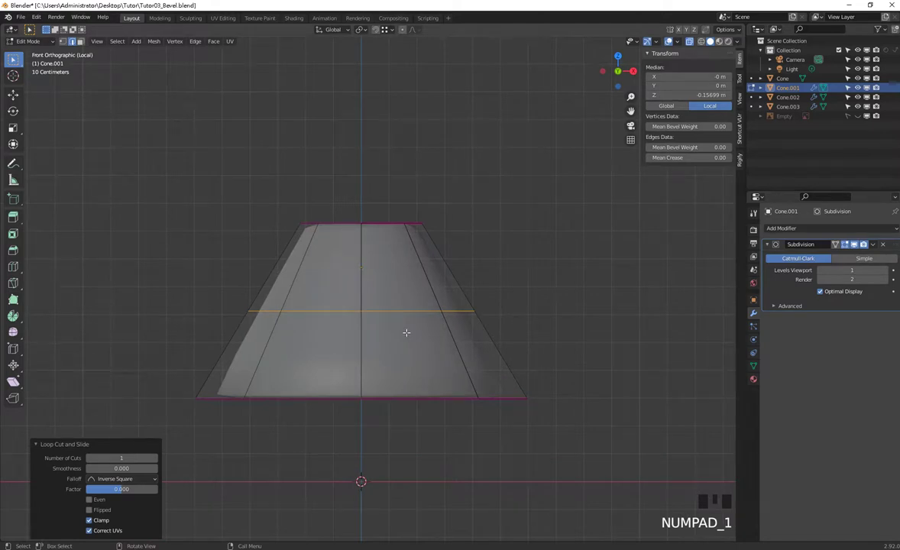
pyautogui.press('g')
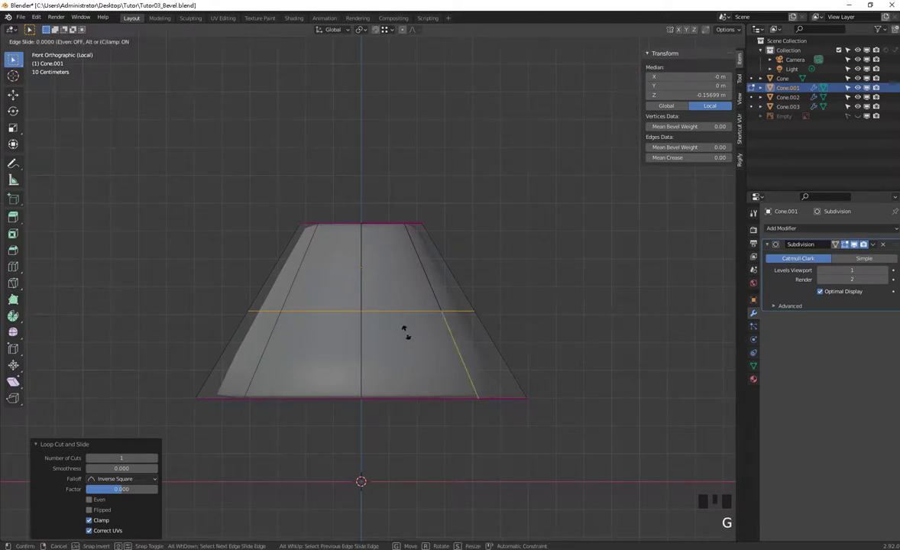
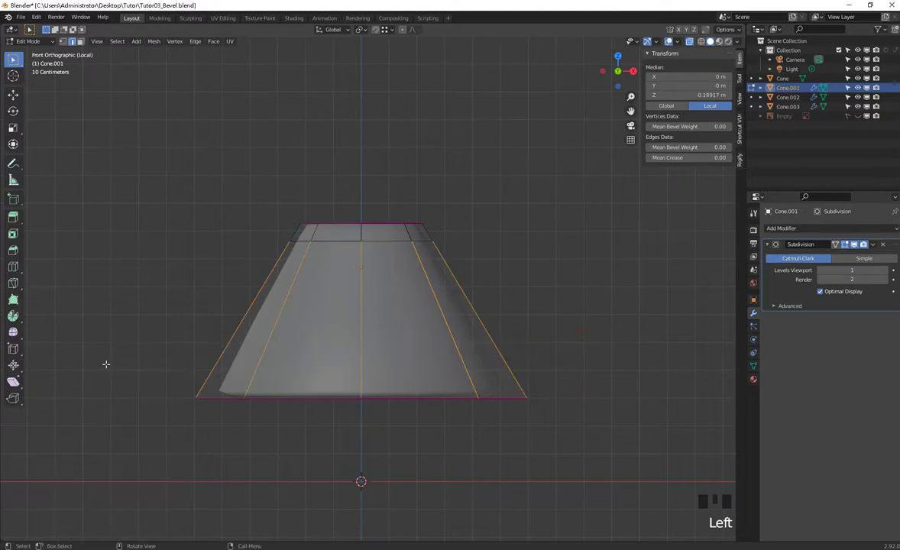
pyautogui.press('ctrl+r')
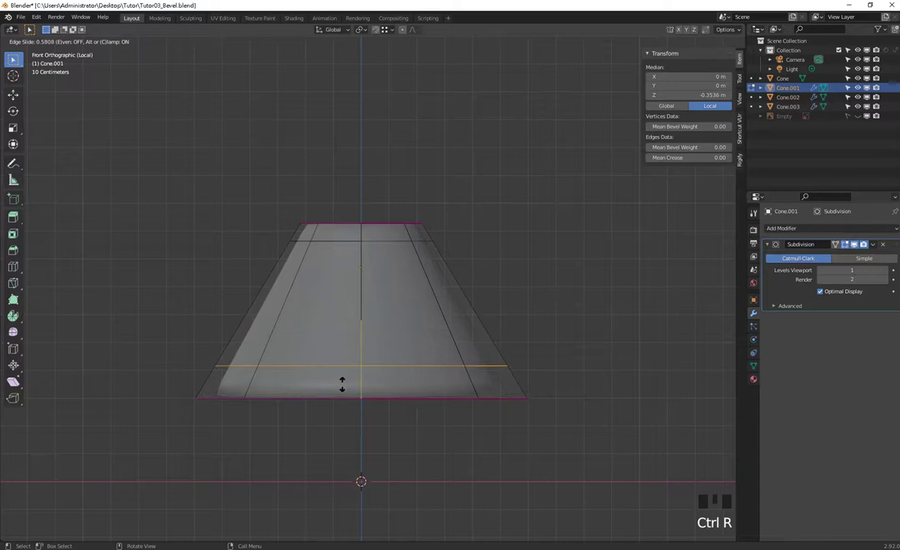
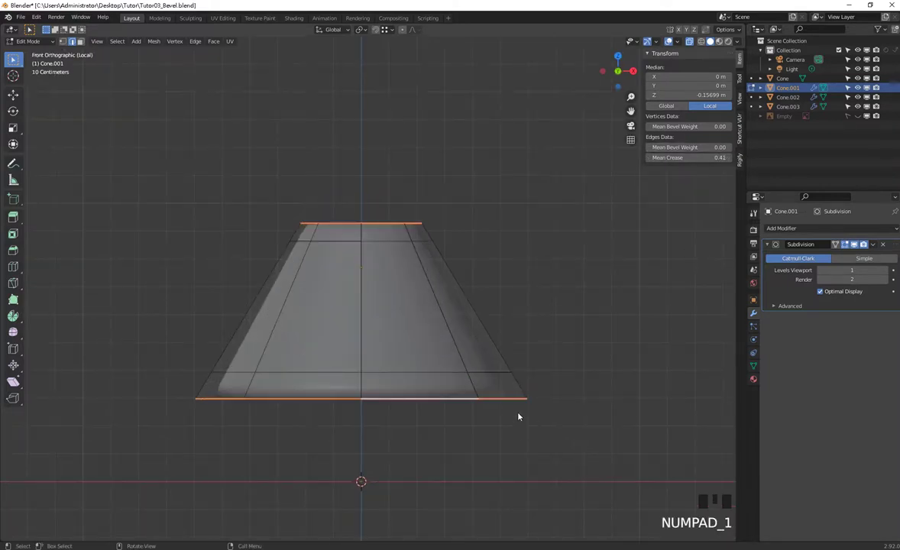
pyautogui.press('Tab')
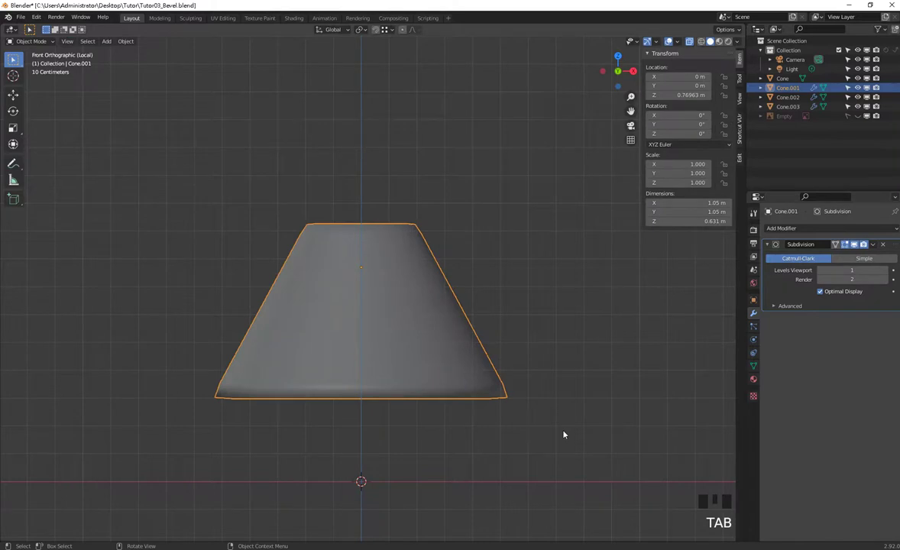
# Leave local view, select the small top cone Cone.003 and switch it into Edit Mode
pyautogui.press('KP_Divide')
pyautogui.press('alt+z')
pyautogui.scroll(-3)
pyautogui.moveTo(452, 310); pyautogui.dragTo(385, 288)
pyautogui.scroll(3)
pyautogui.click(392, 220)
pyautogui.press('Tab')
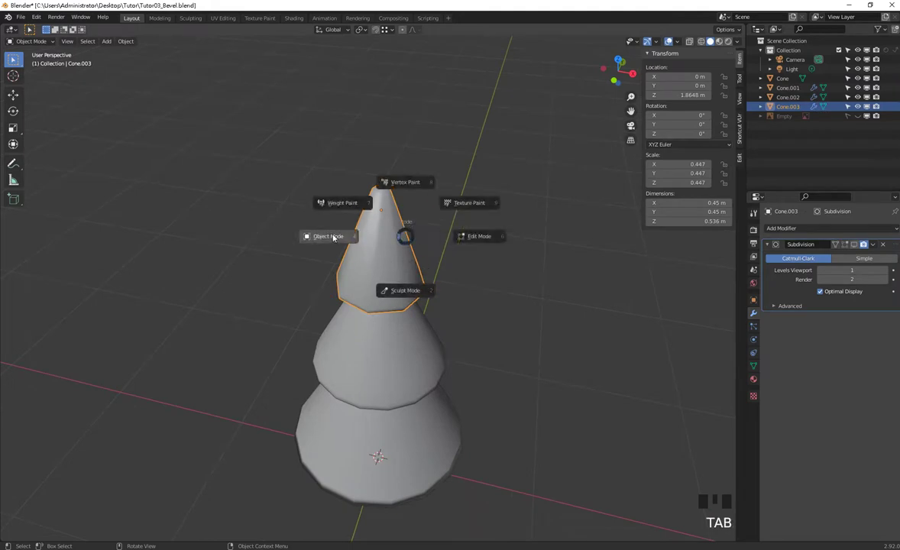
pyautogui.press('Tab')
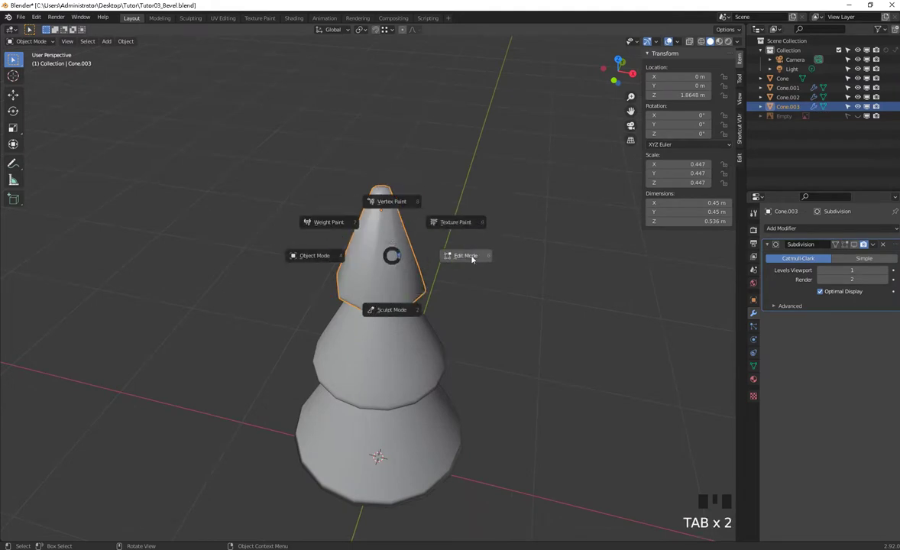
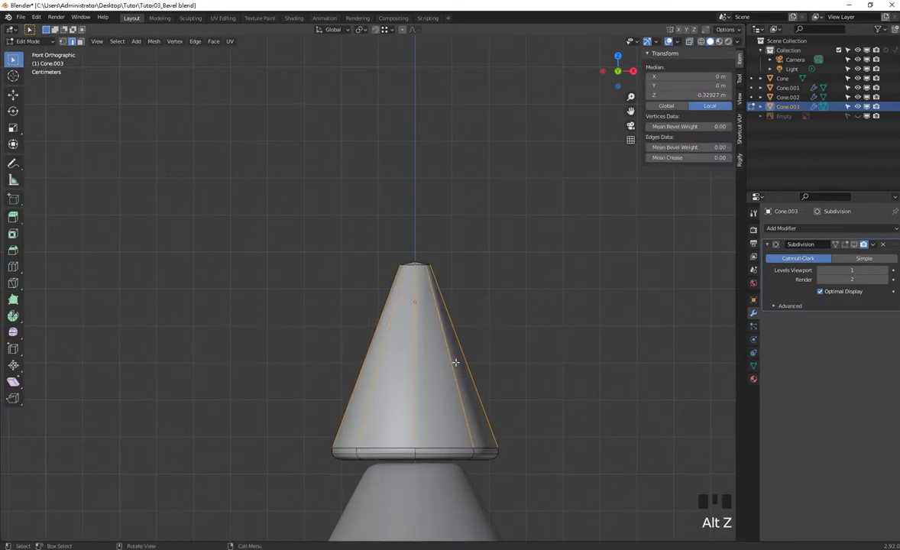
# Cut a new edge loop on the top cone and slide it toward the tip
pyautogui.press('ctrl+r')
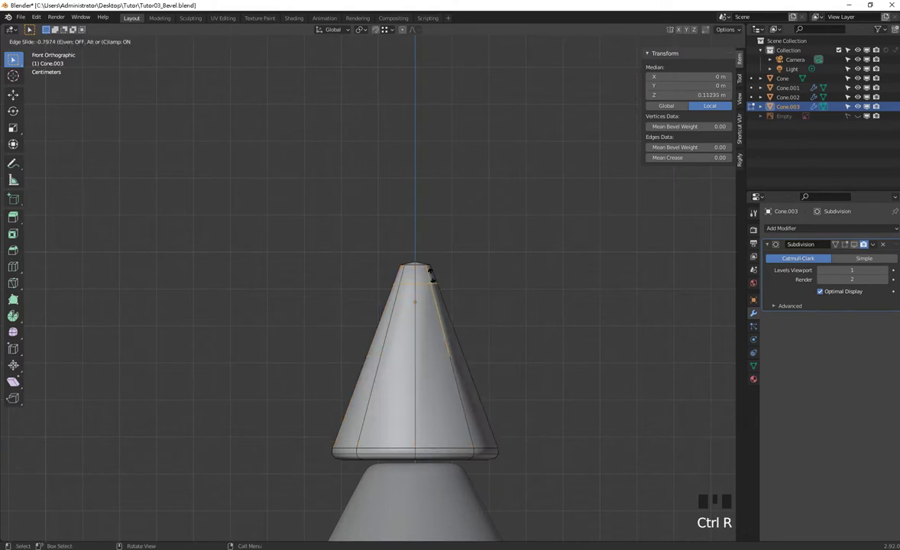
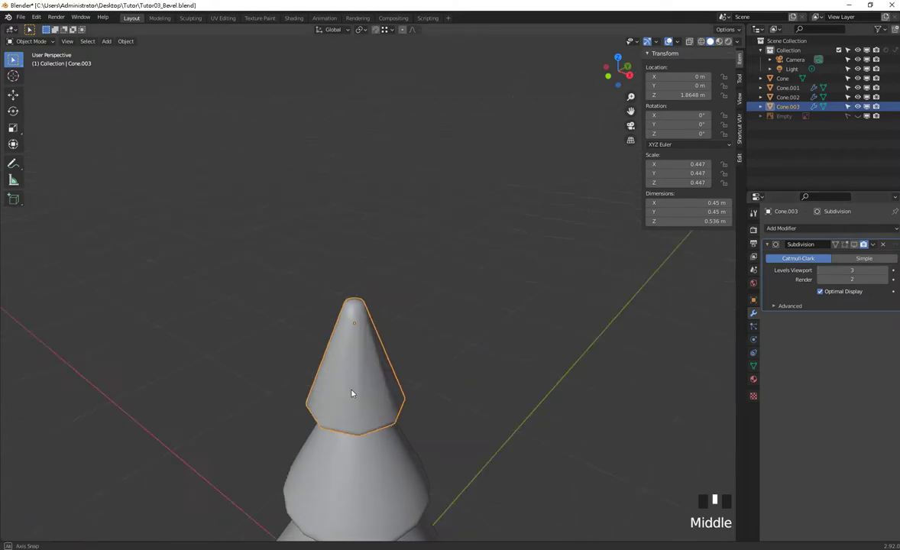
# Return the top cone to Edit Mode with no geometry selected
pyautogui.press('Tab')
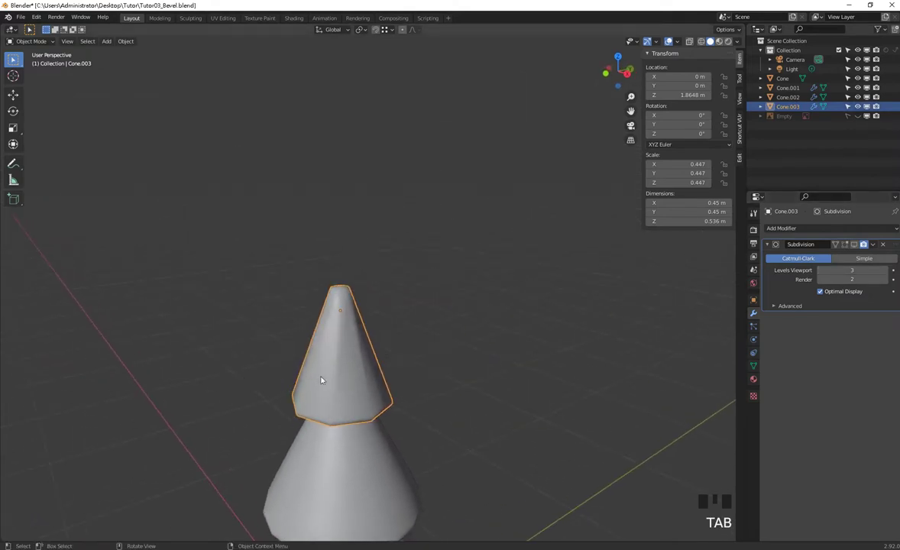
pyautogui.moveTo(369, 385); pyautogui.dragTo(353, 348)
pyautogui.press('Tab')
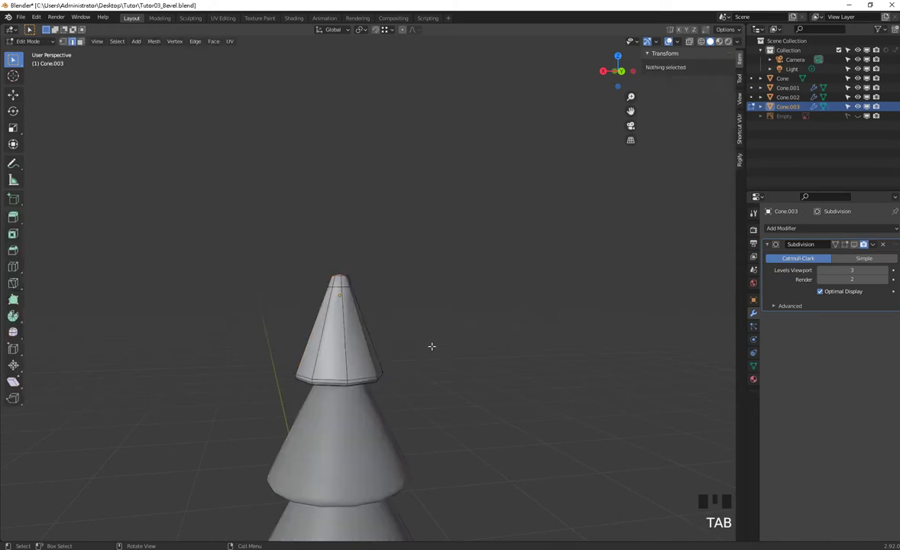
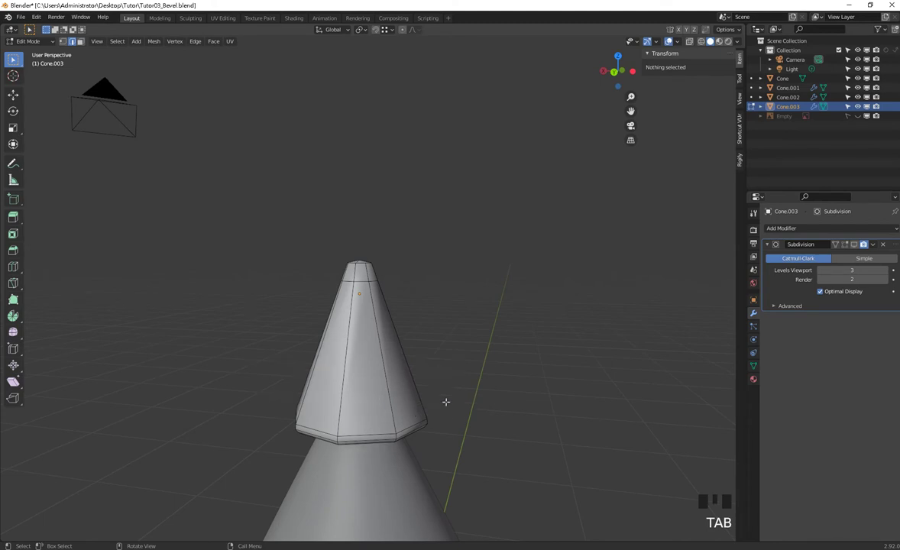
# Select all top-cone vertices and merge them by distance, removing 22 duplicates
pyautogui.press('1')
pyautogui.press('a')
pyautogui.press('m')
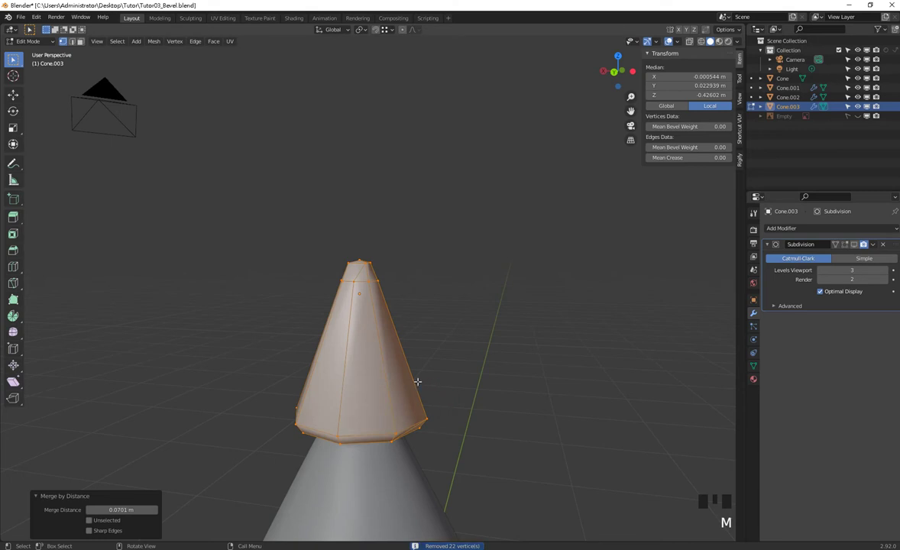